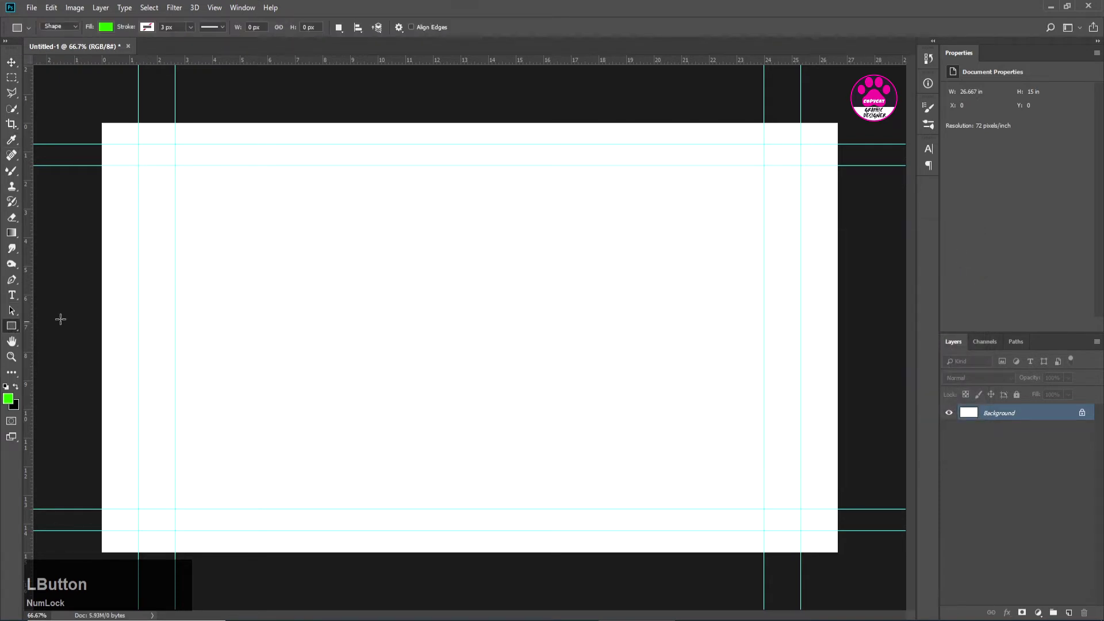
Step: Set the shape fill colour to black and undo the test square
left_click(107, 29)
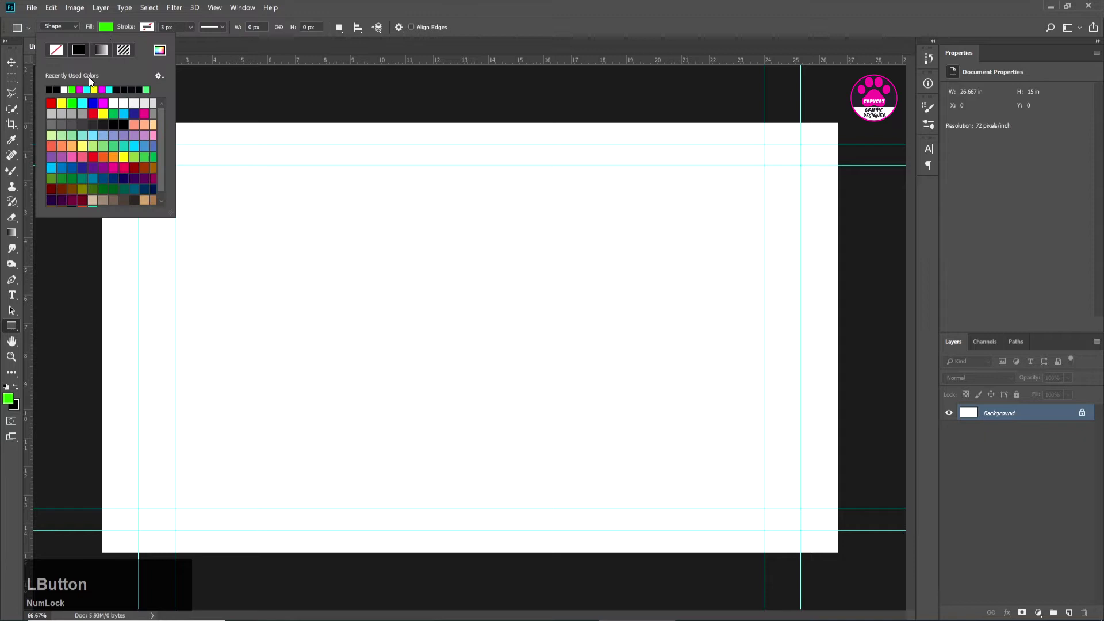
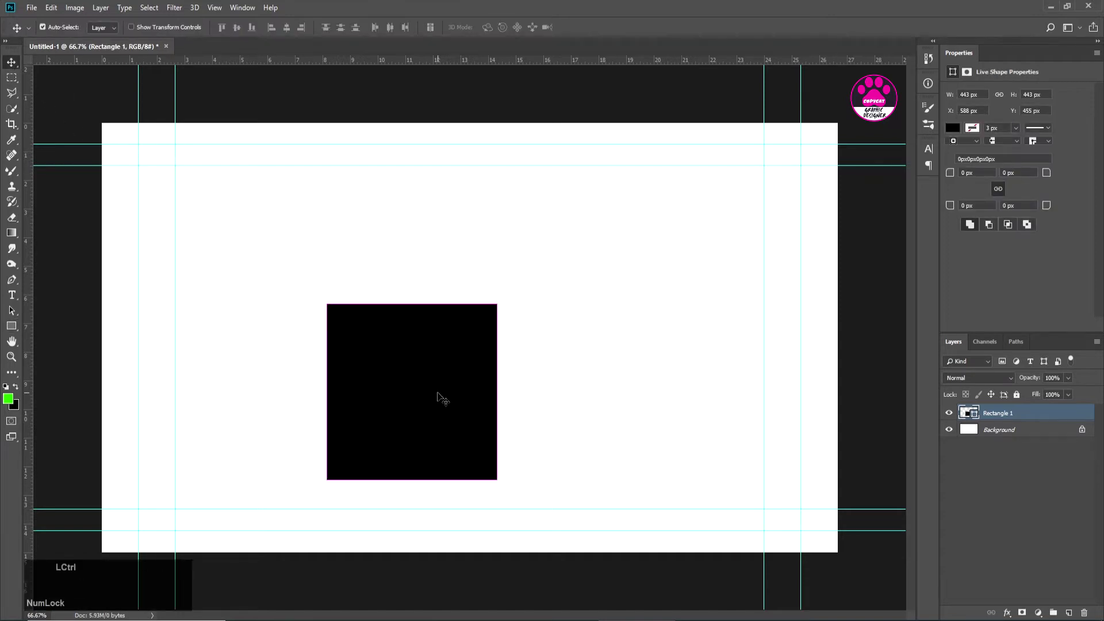
key("z")
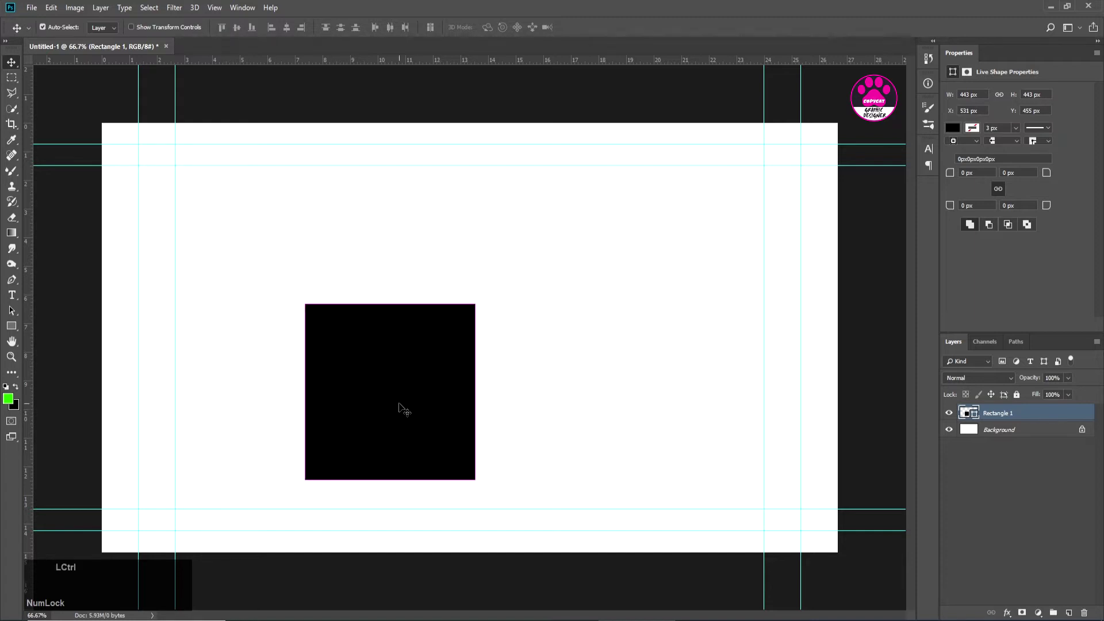
key("z")
Step: Draw the black square house body near the bottom guide with a centred door notch
left_click(19, 337)
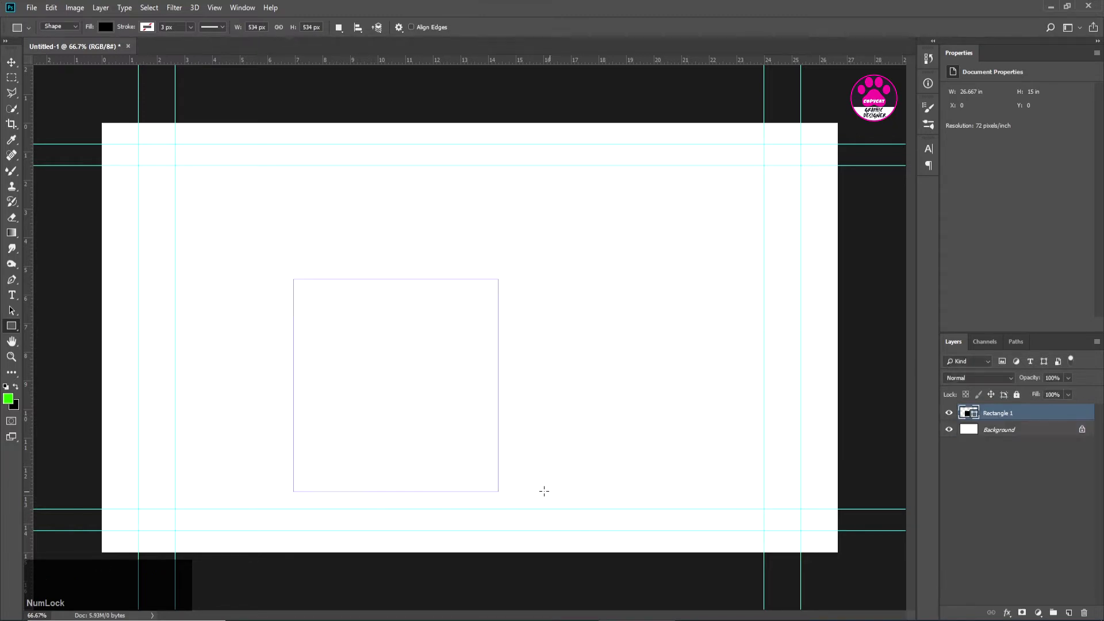
left_click(17, 67)
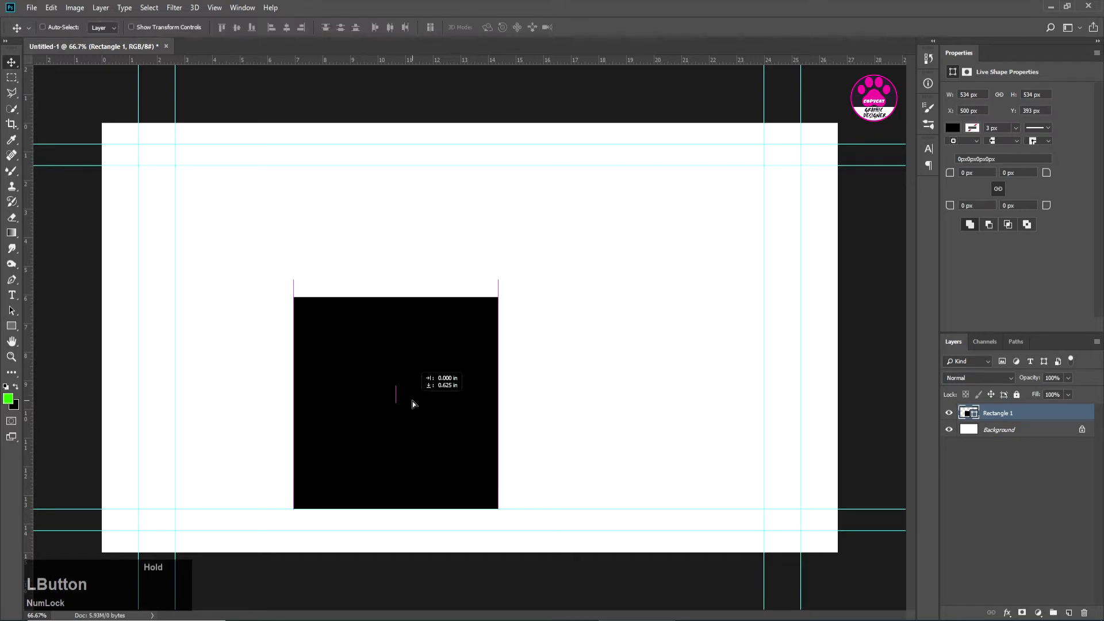
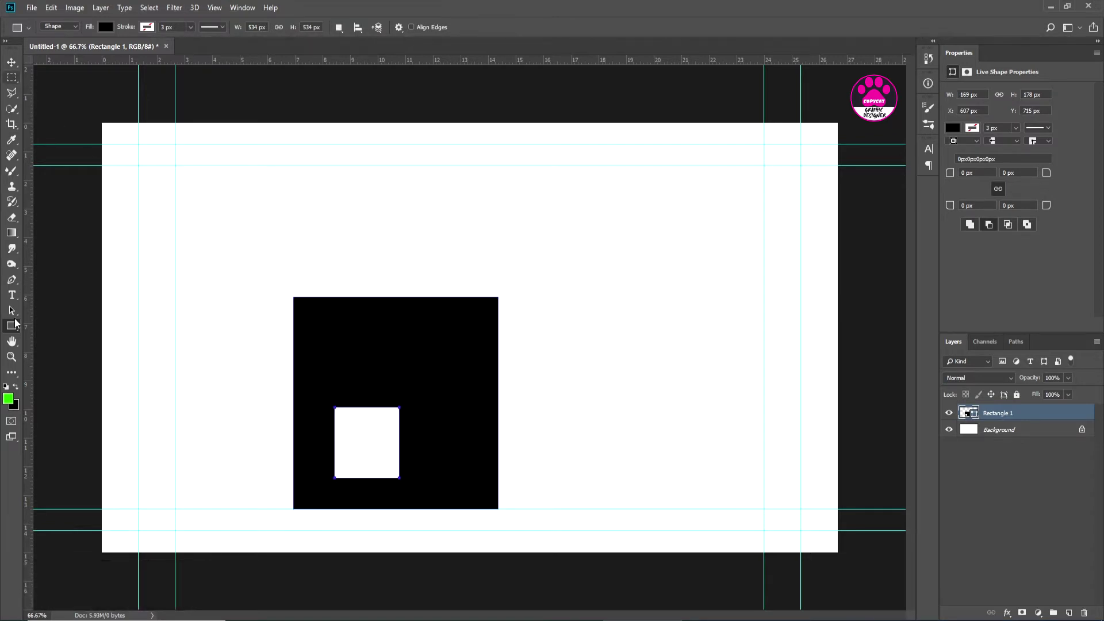
left_click(14, 319)
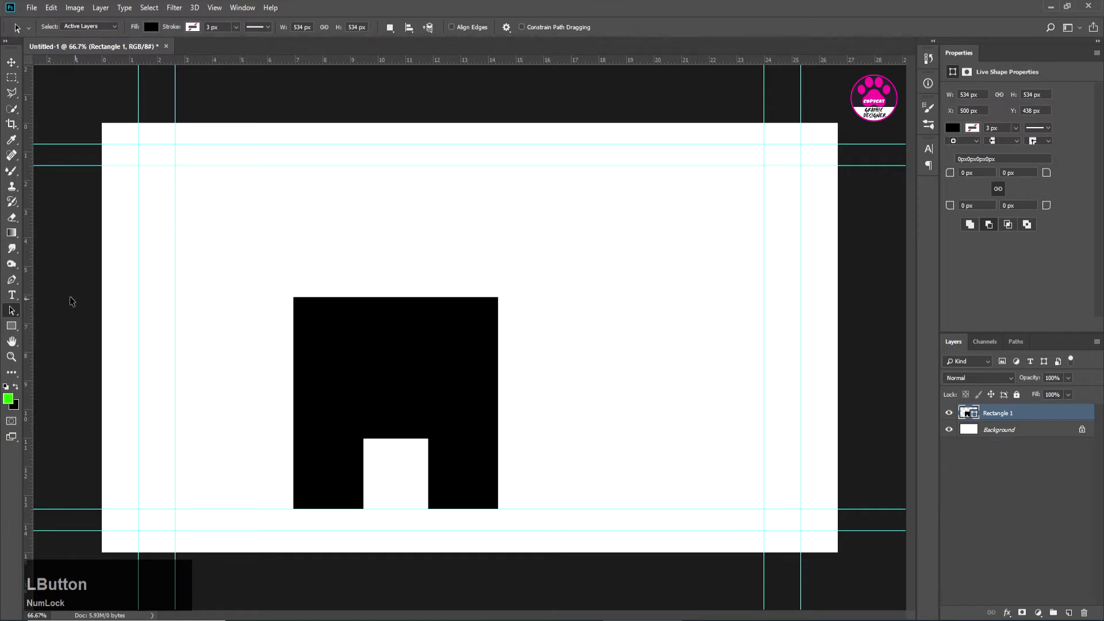
Step: Start a 3-sided polygon roof with width 400 px
left_click(12, 331)
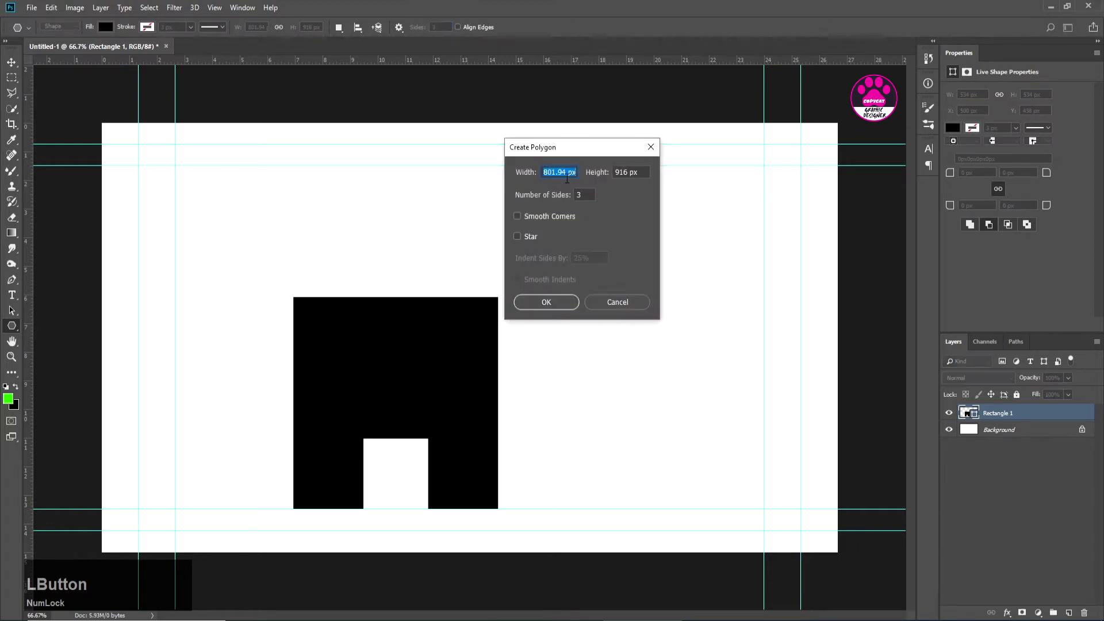
key("KP_4")
key("KP_0")
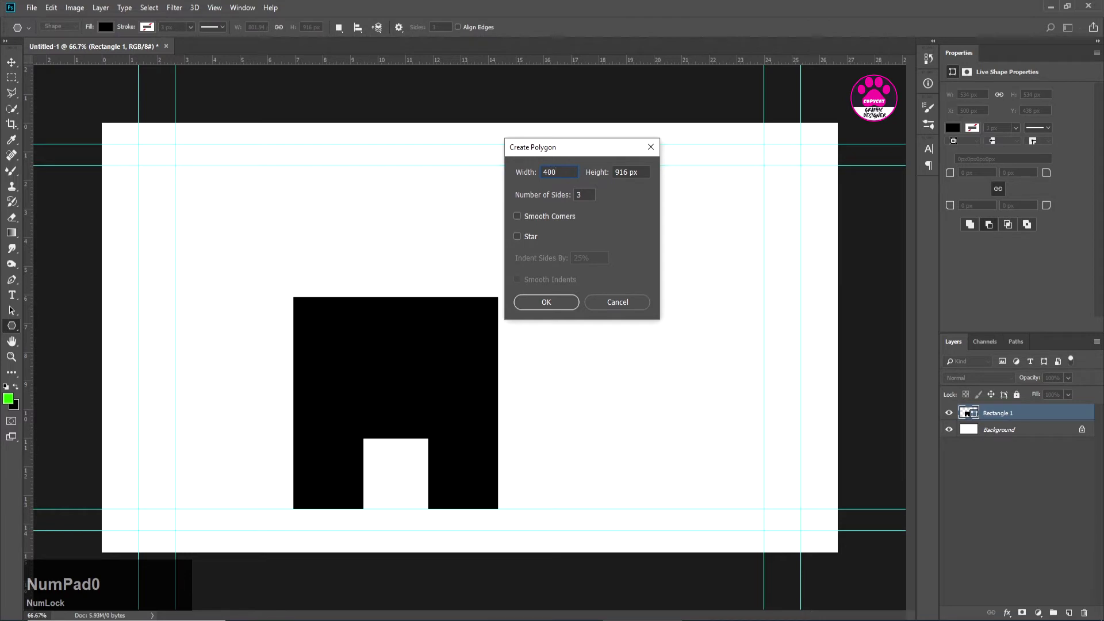
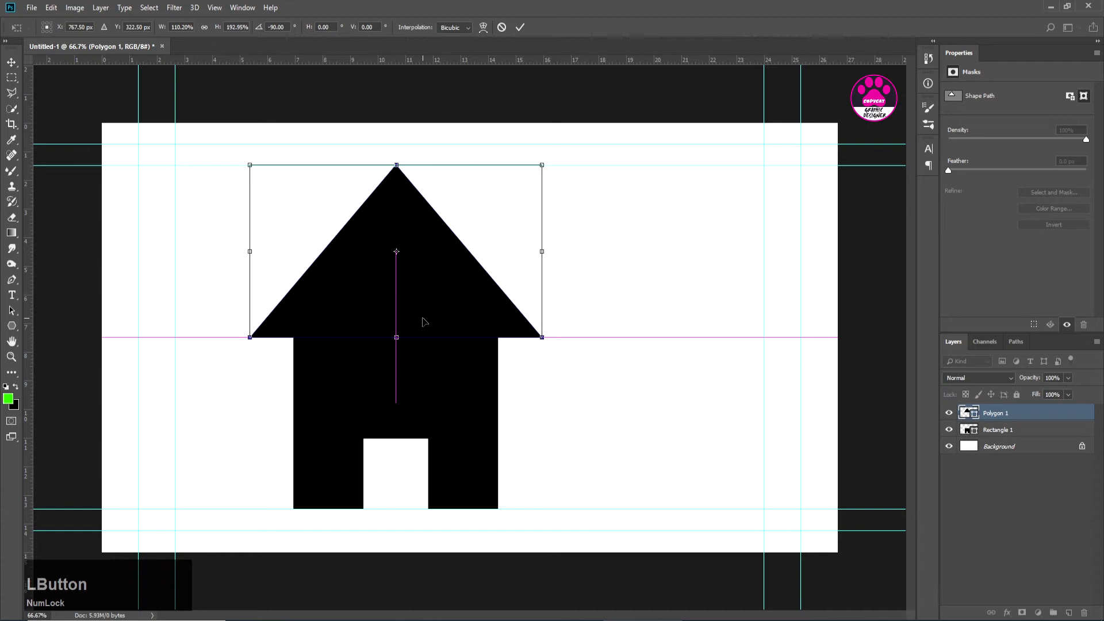
Step: Commit the roof placement, scale it to overhang the body, and select roof and body layers
key("Return")
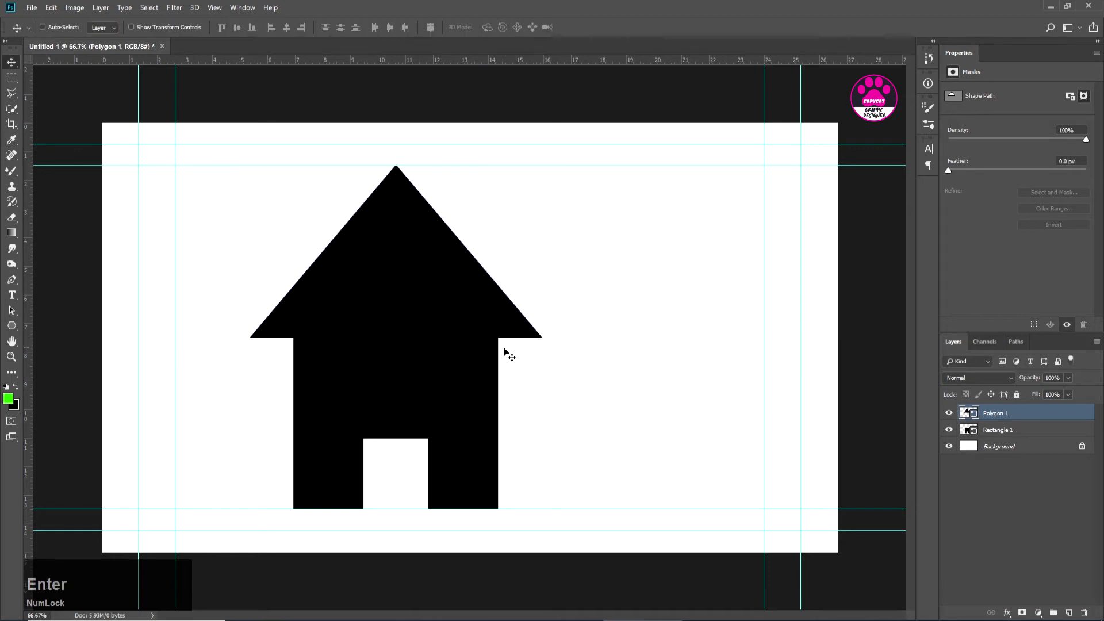
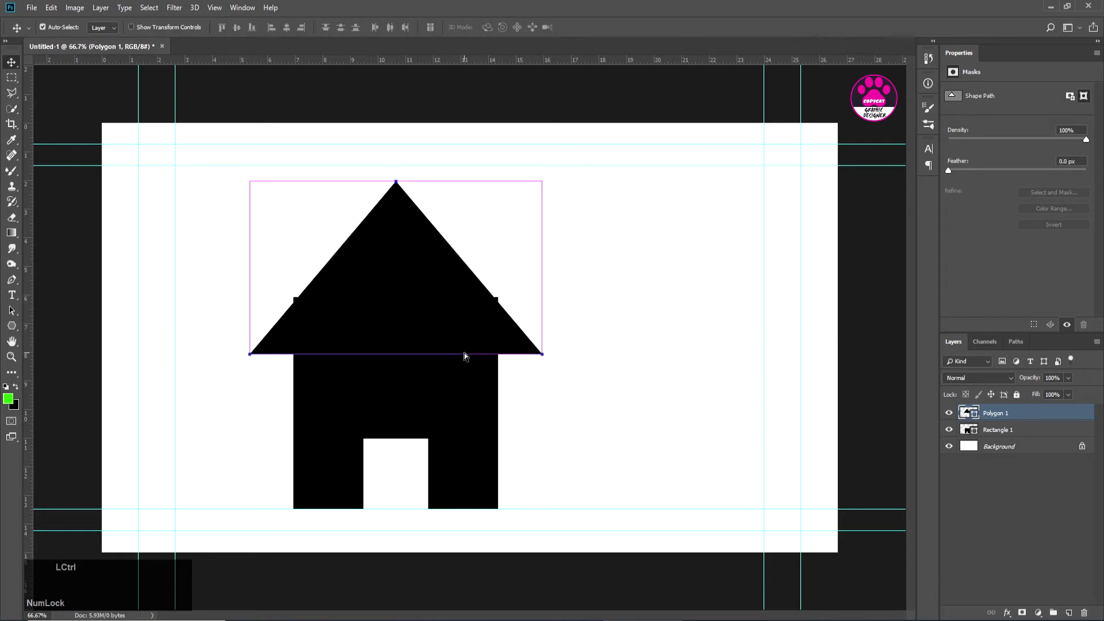
key("ctrl+t")
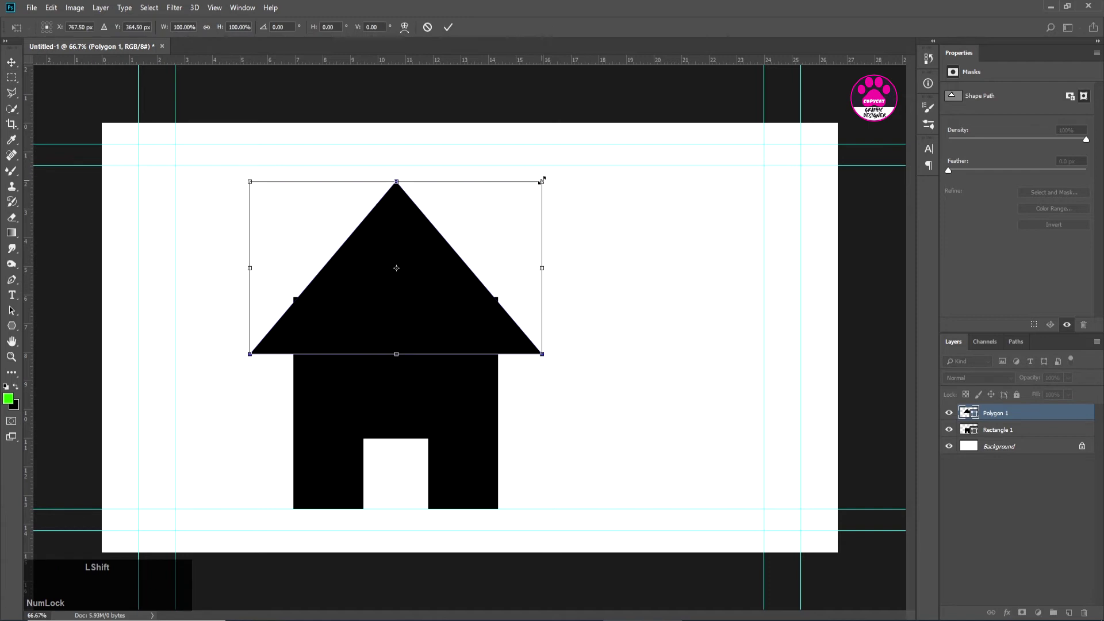
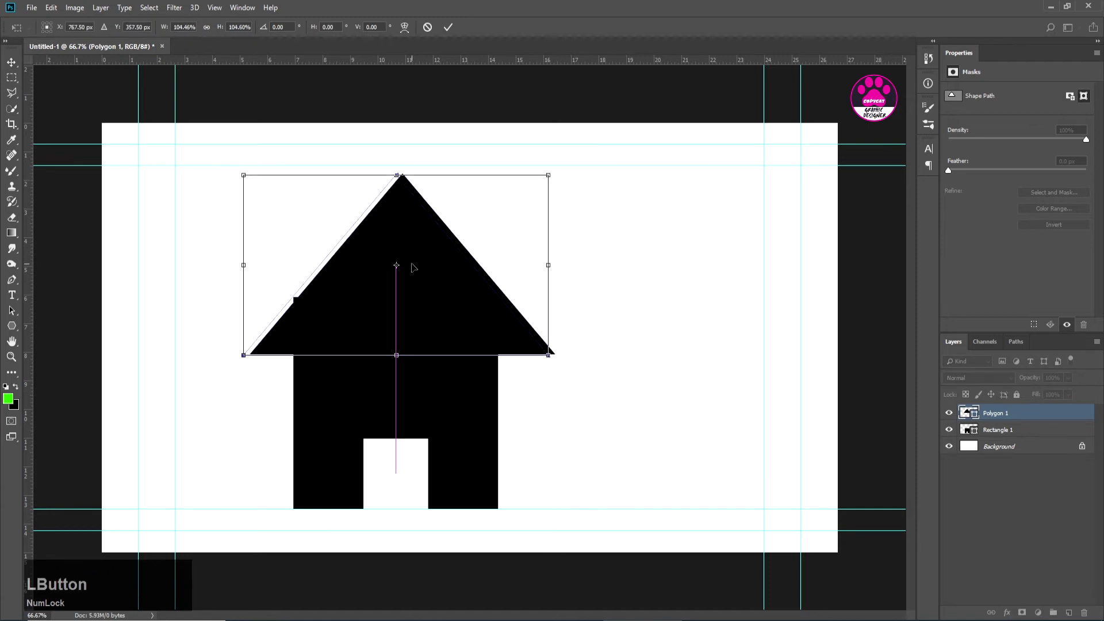
key("Return")
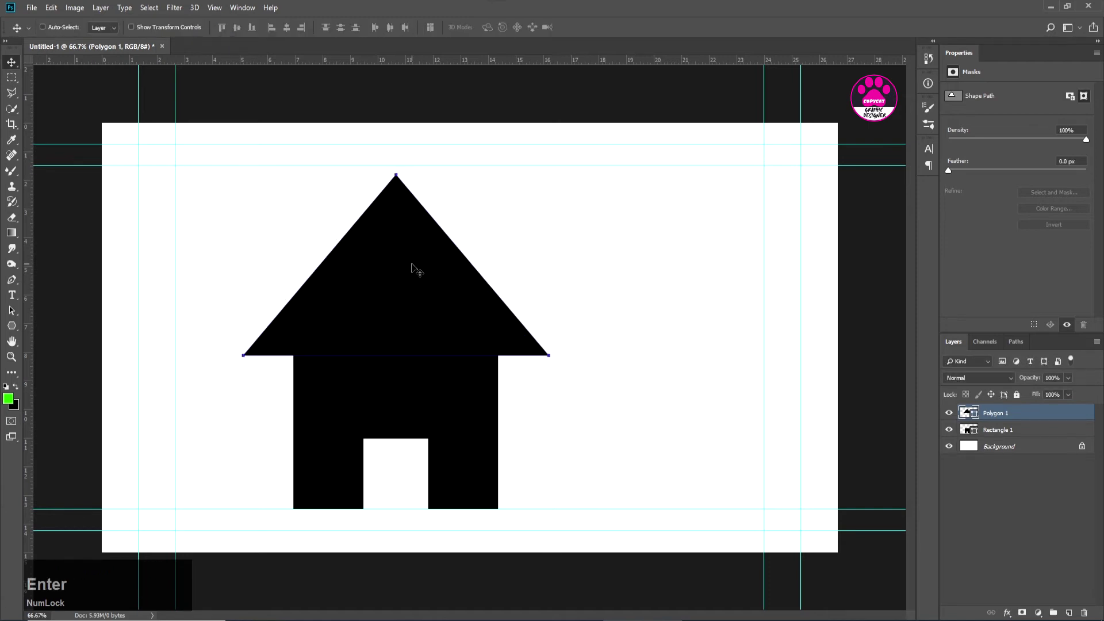
left_click(1024, 432)
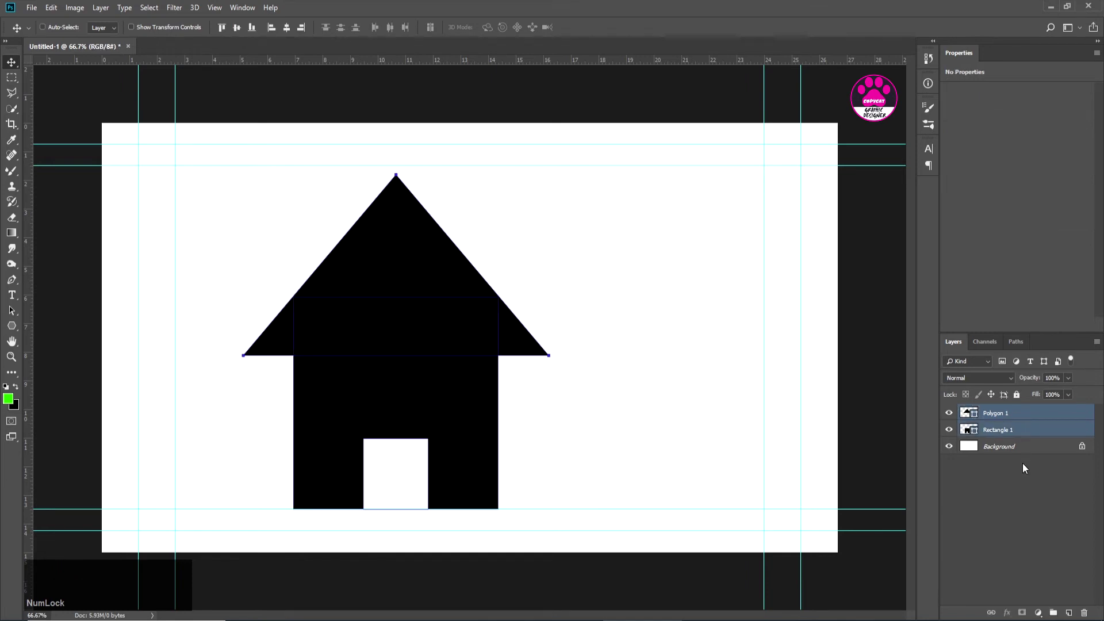
Step: Move the chimney onto the right roof slope and select body, roof and chimney layers
left_click(294, 34)
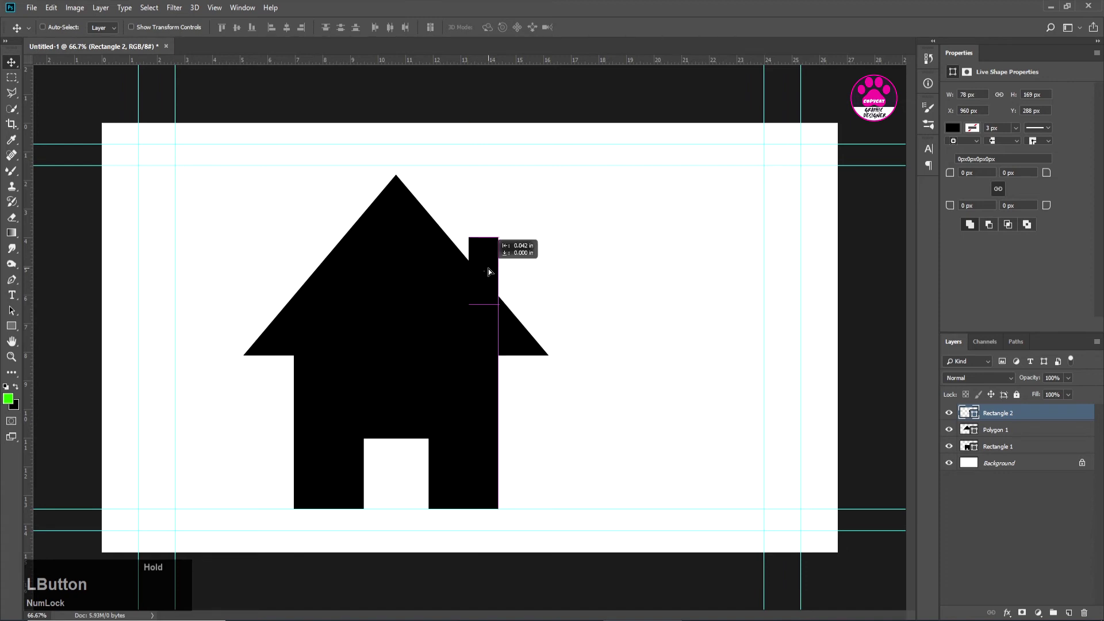
left_click(1024, 453)
left_click(1024, 420)
Step: Merge the three selected shapes into one layer via Merge Shapes
right_click(1034, 418)
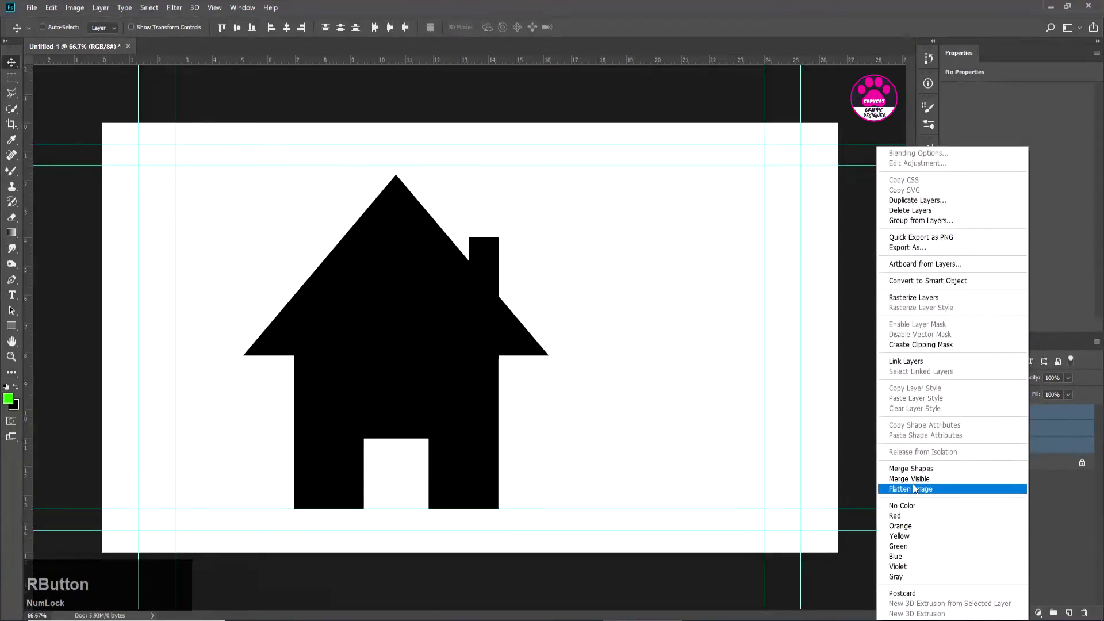
left_click(917, 479)
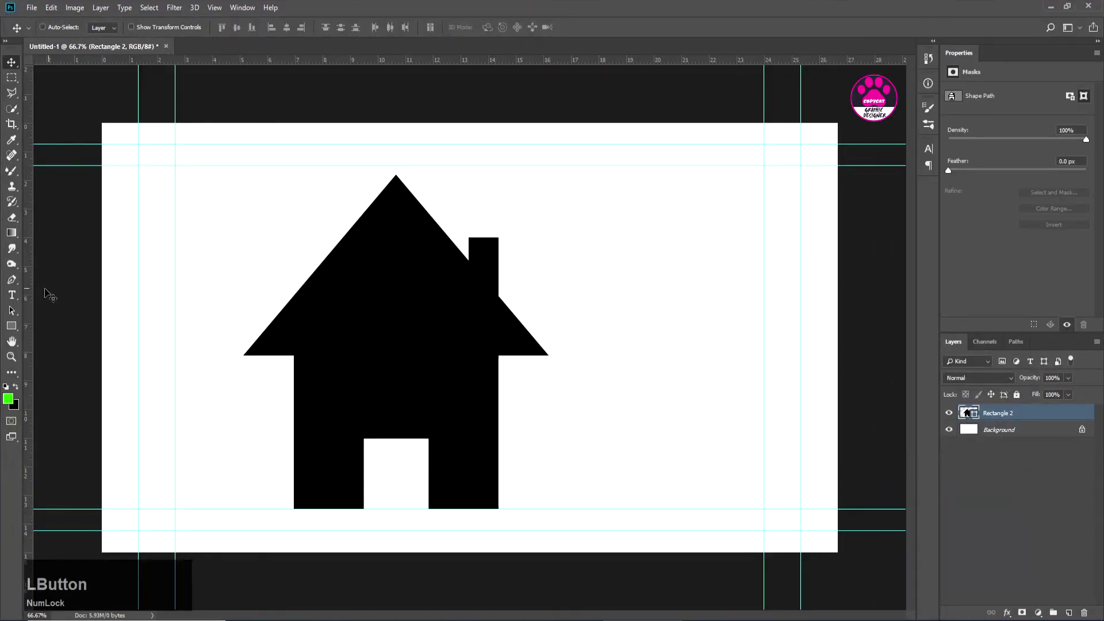